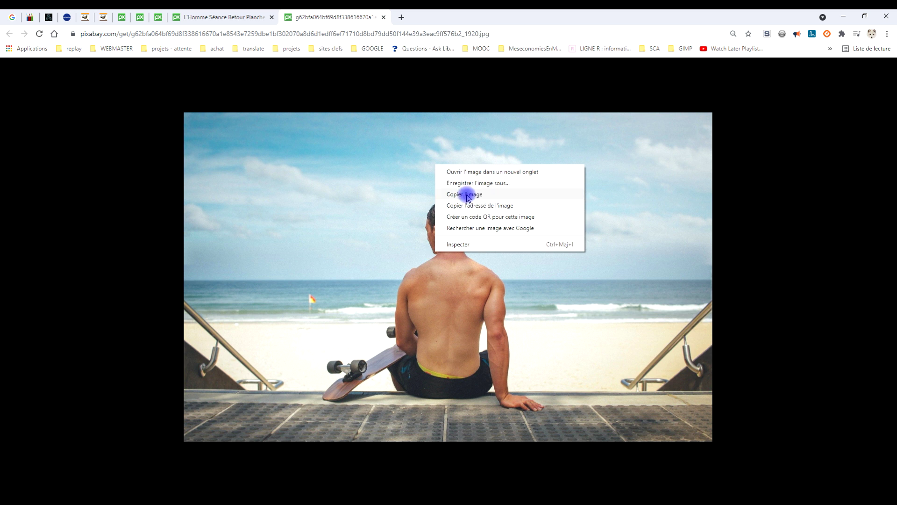
Paste the copied beach photo as a new image and name its layer ORIGINAL.
left_click(296, 223)
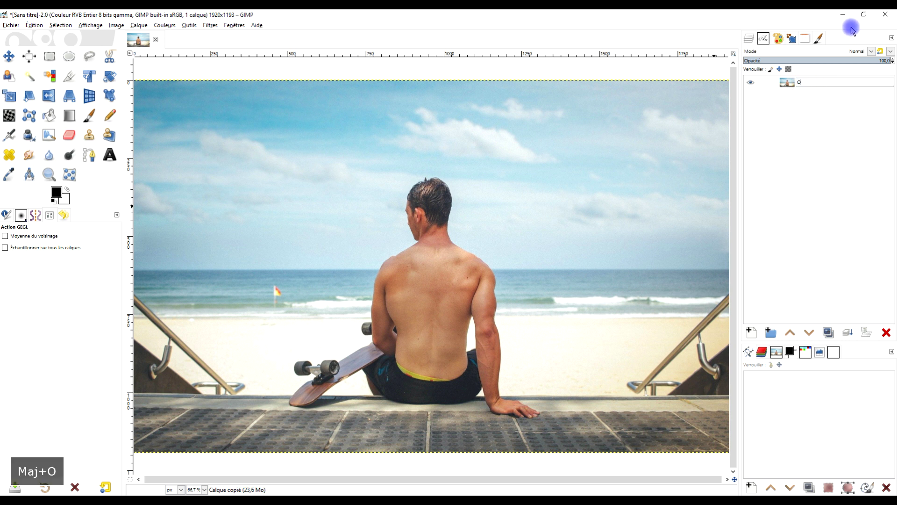
key("Return")
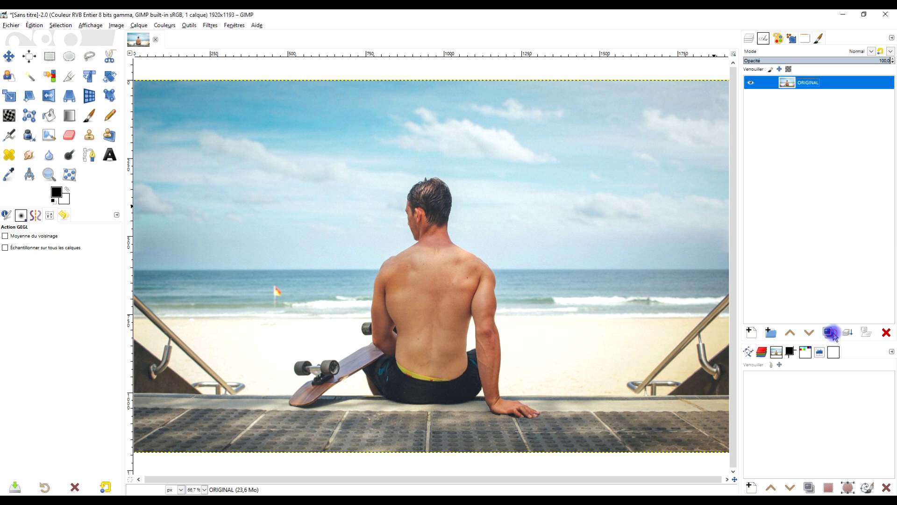